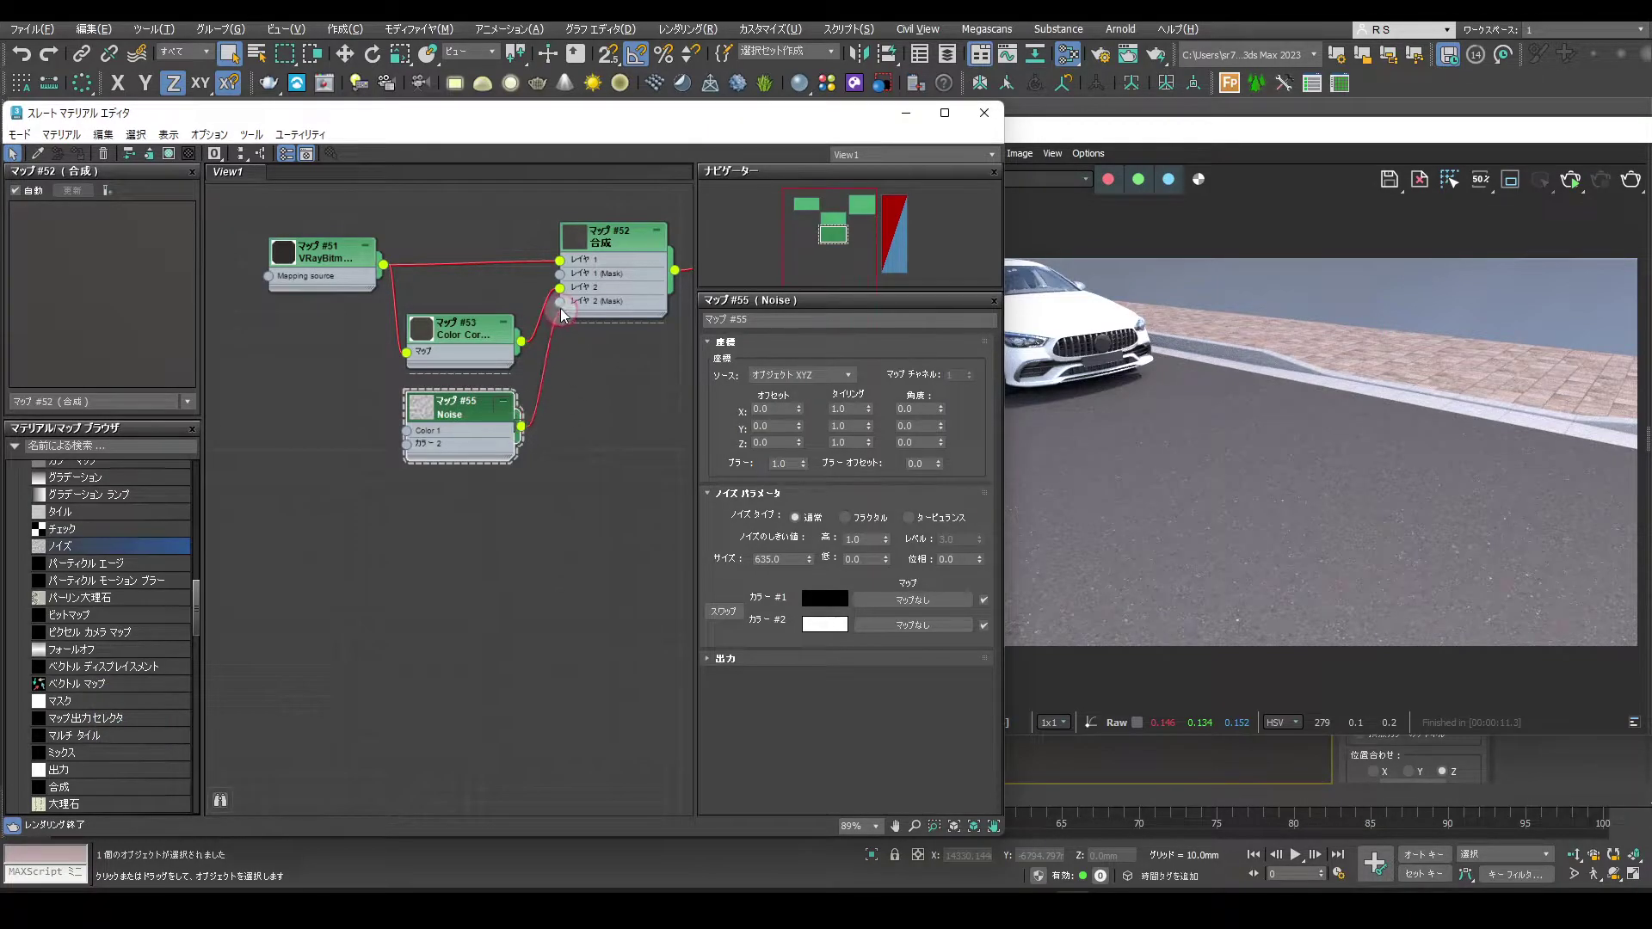
- Select the Noise map node to preview it and bring the V-Ray Frame Buffer forward
left_click(566, 305)
left_click_drag(590, 471, 591, 472)
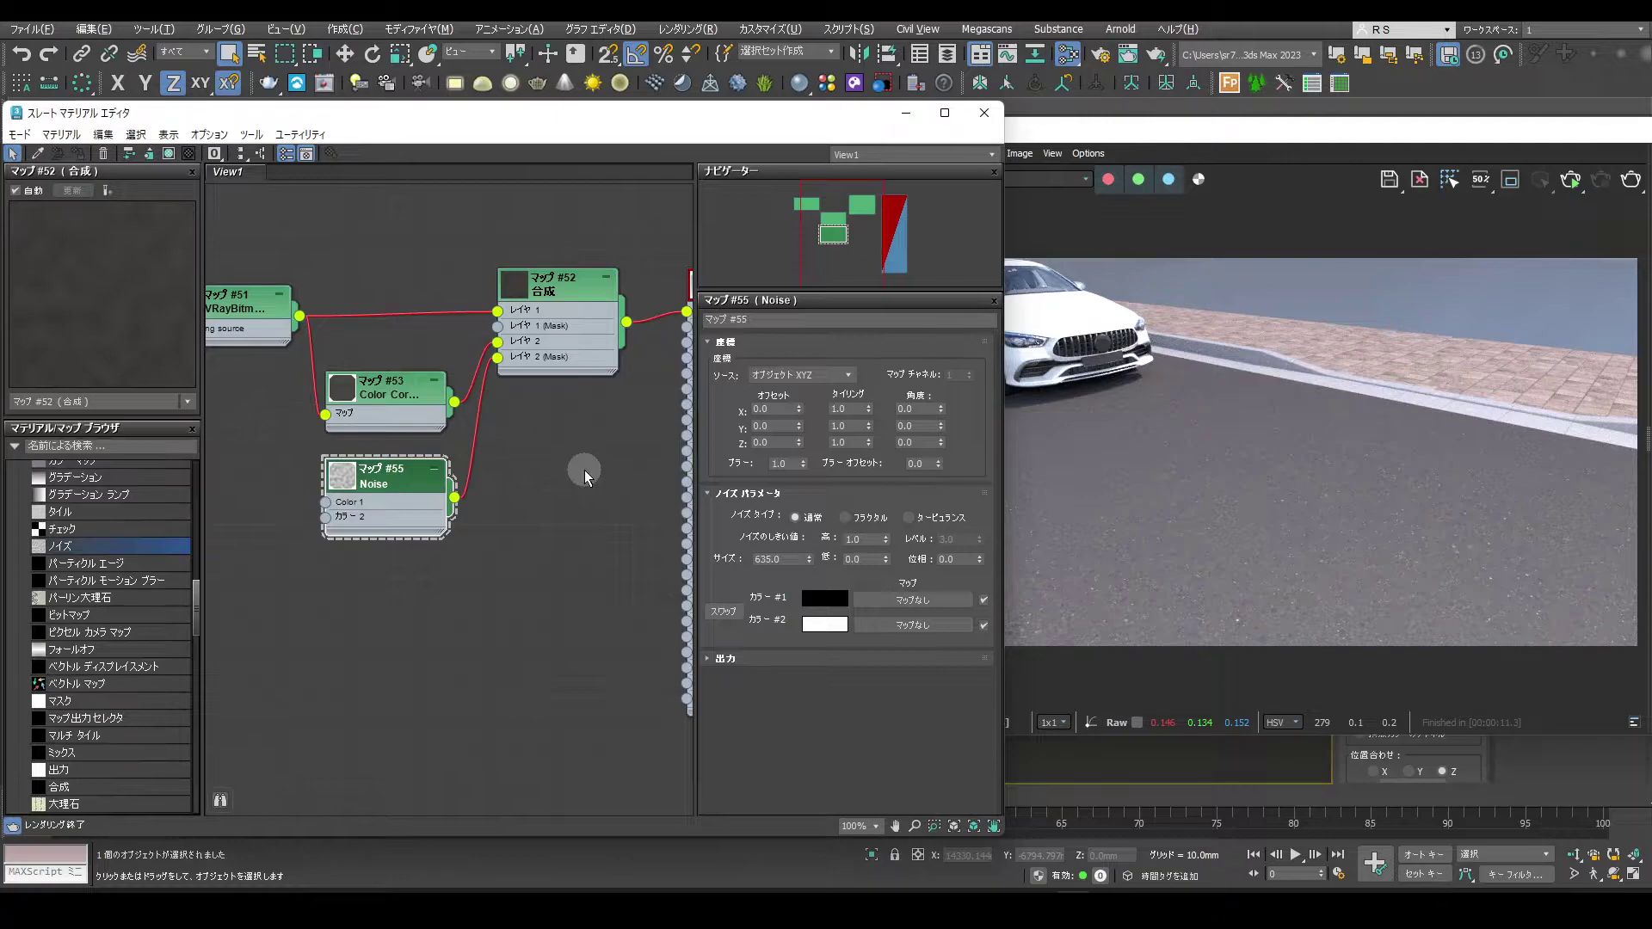
left_click_drag(1564, 188, 662, 534)
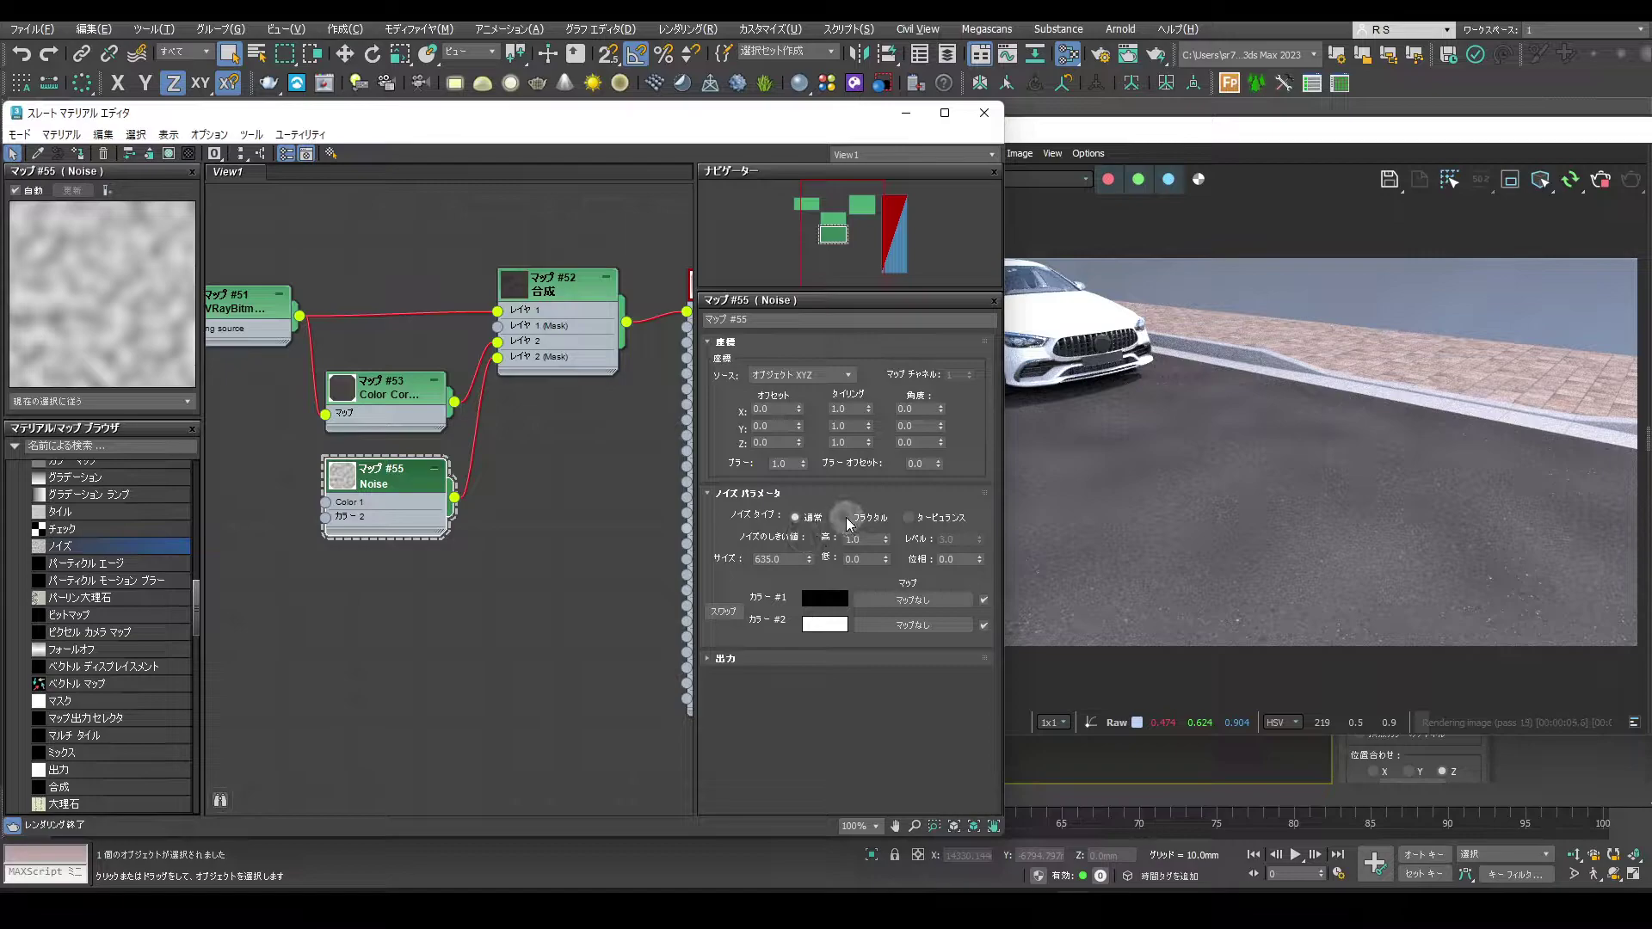
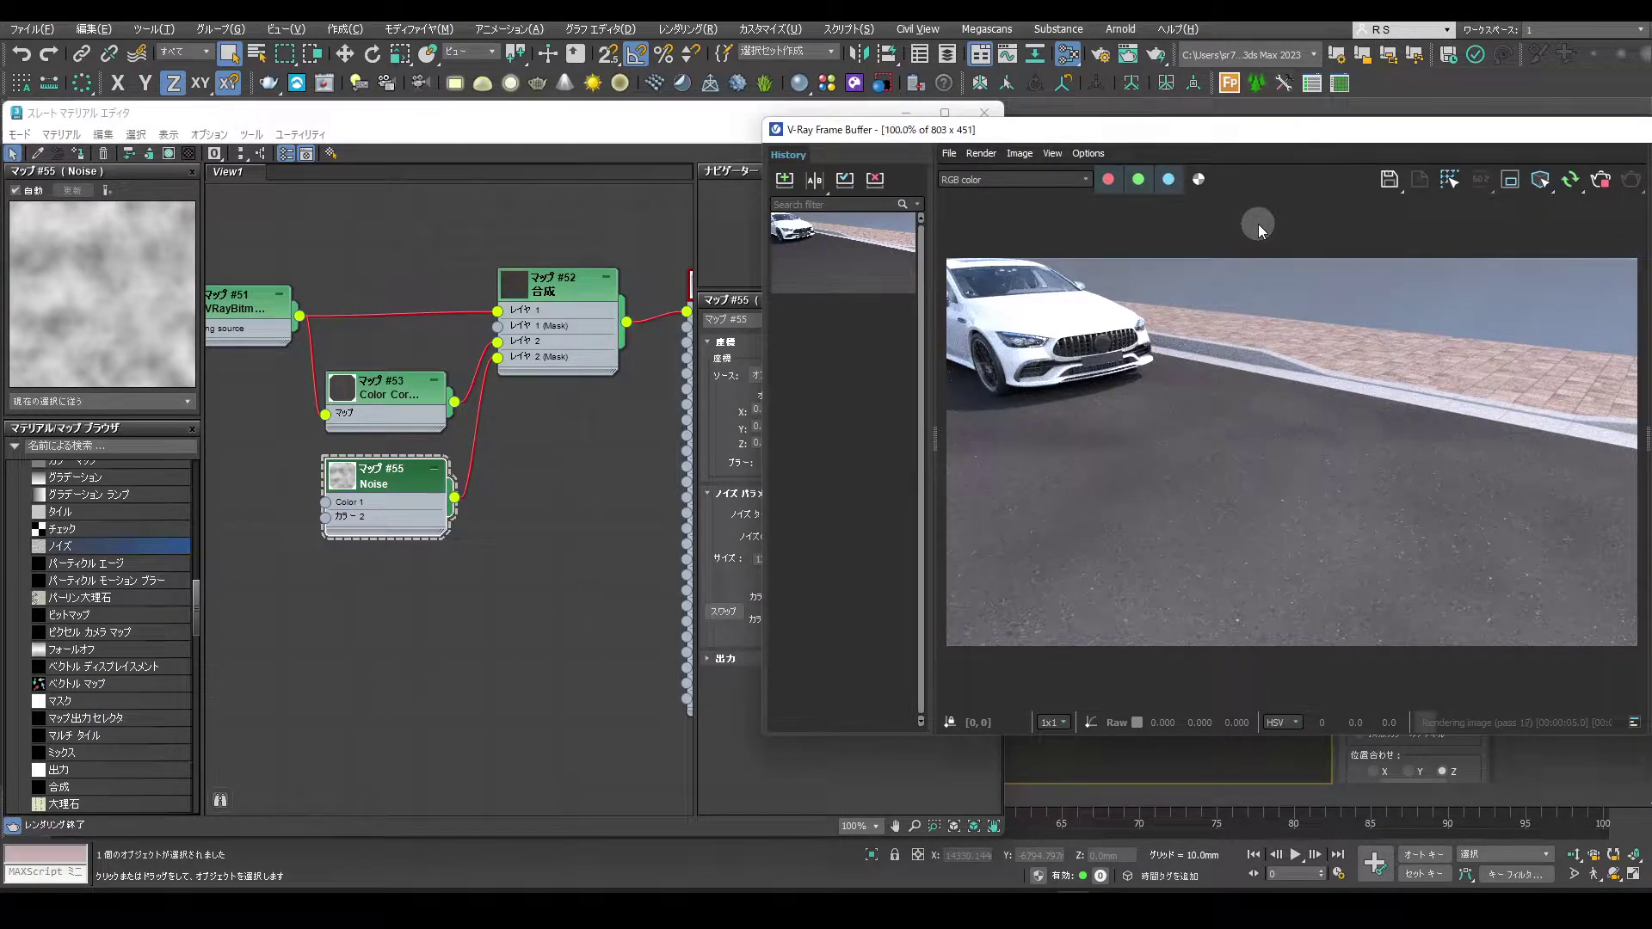
- Reframe the node graph around the Composite map and the VRayMtl road material
left_click_drag(799, 308, 791, 492)
left_click_drag(588, 500, 588, 500)
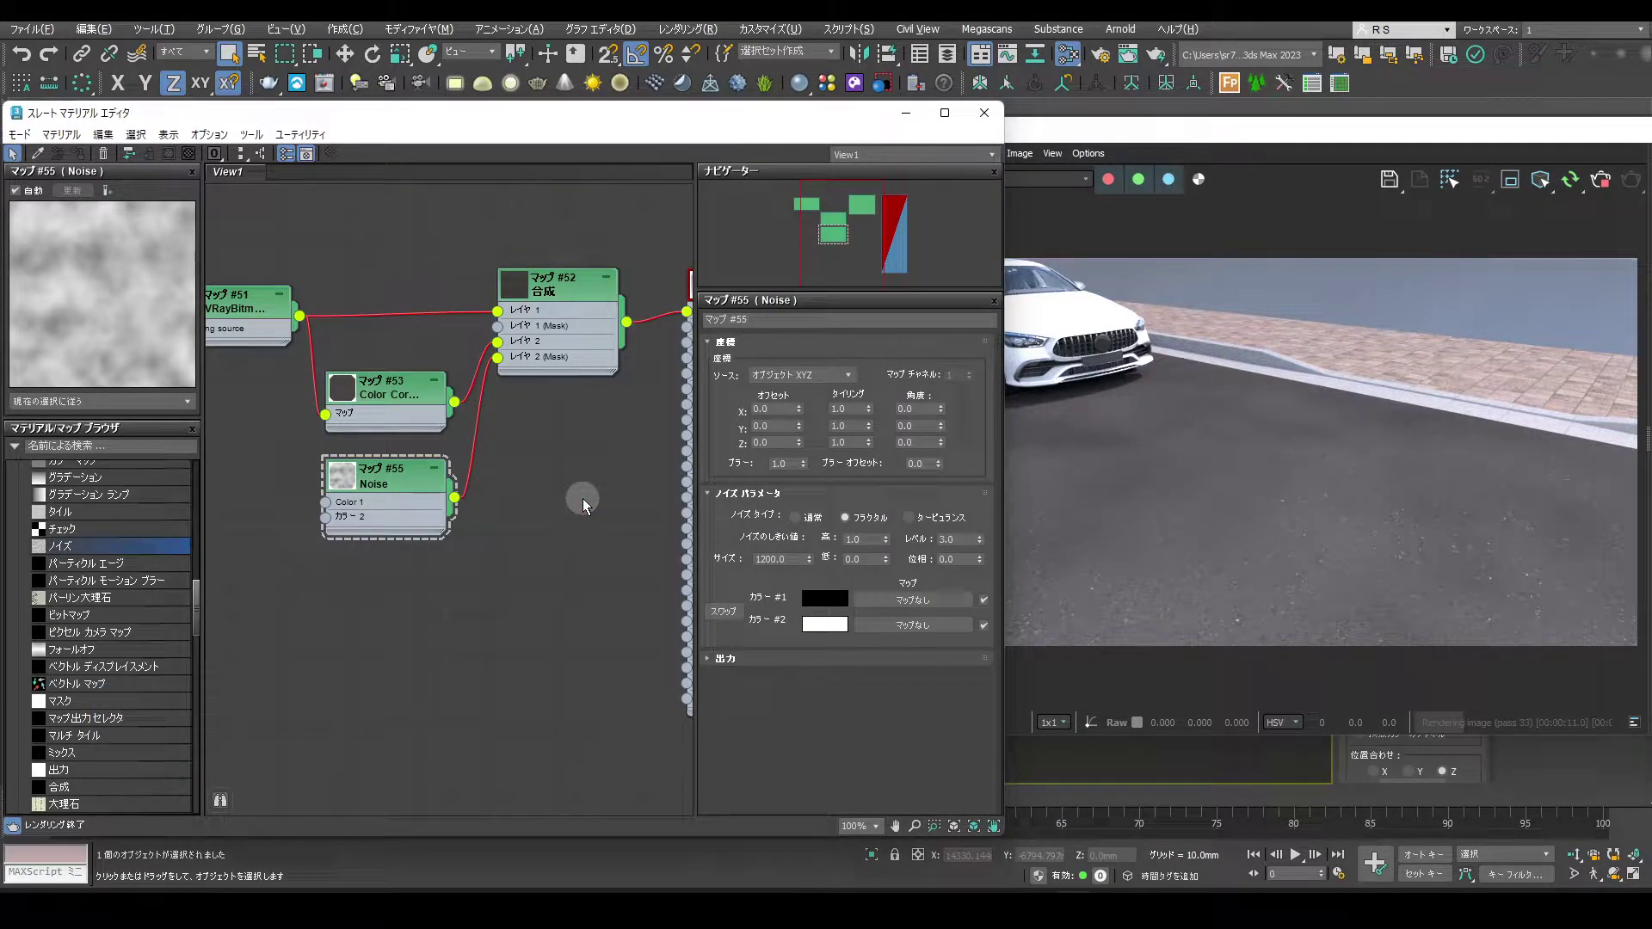
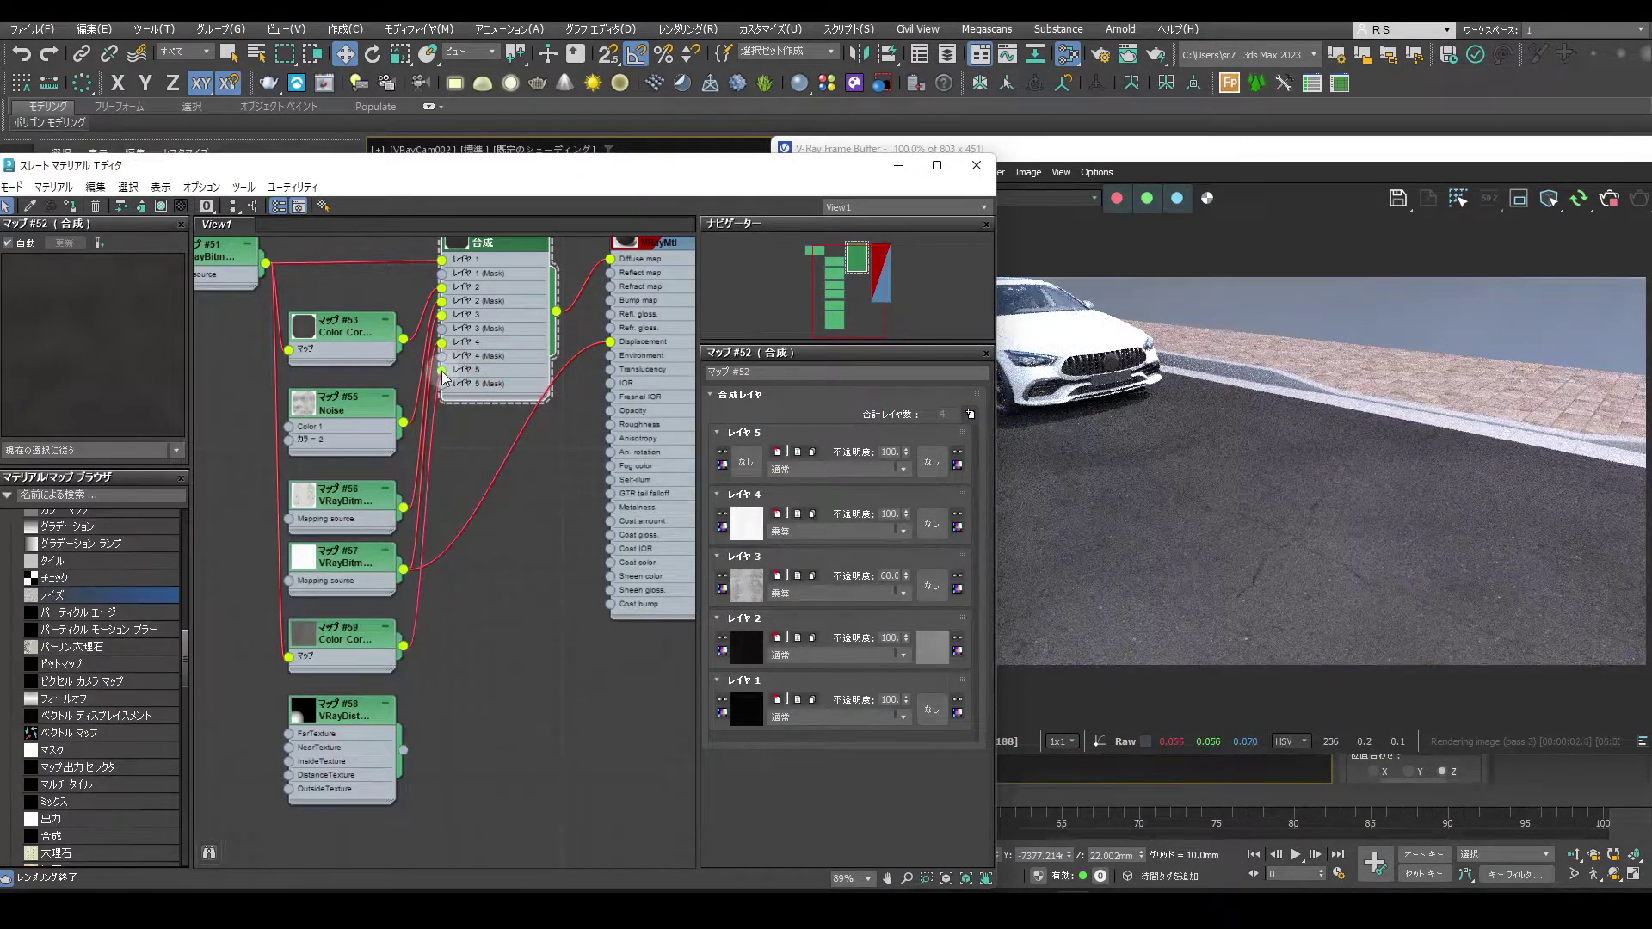
- Select the VRayBitmap node and bring up its Choose HDR image chooser on the Texture folder
left_click_drag(448, 373, 580, 527)
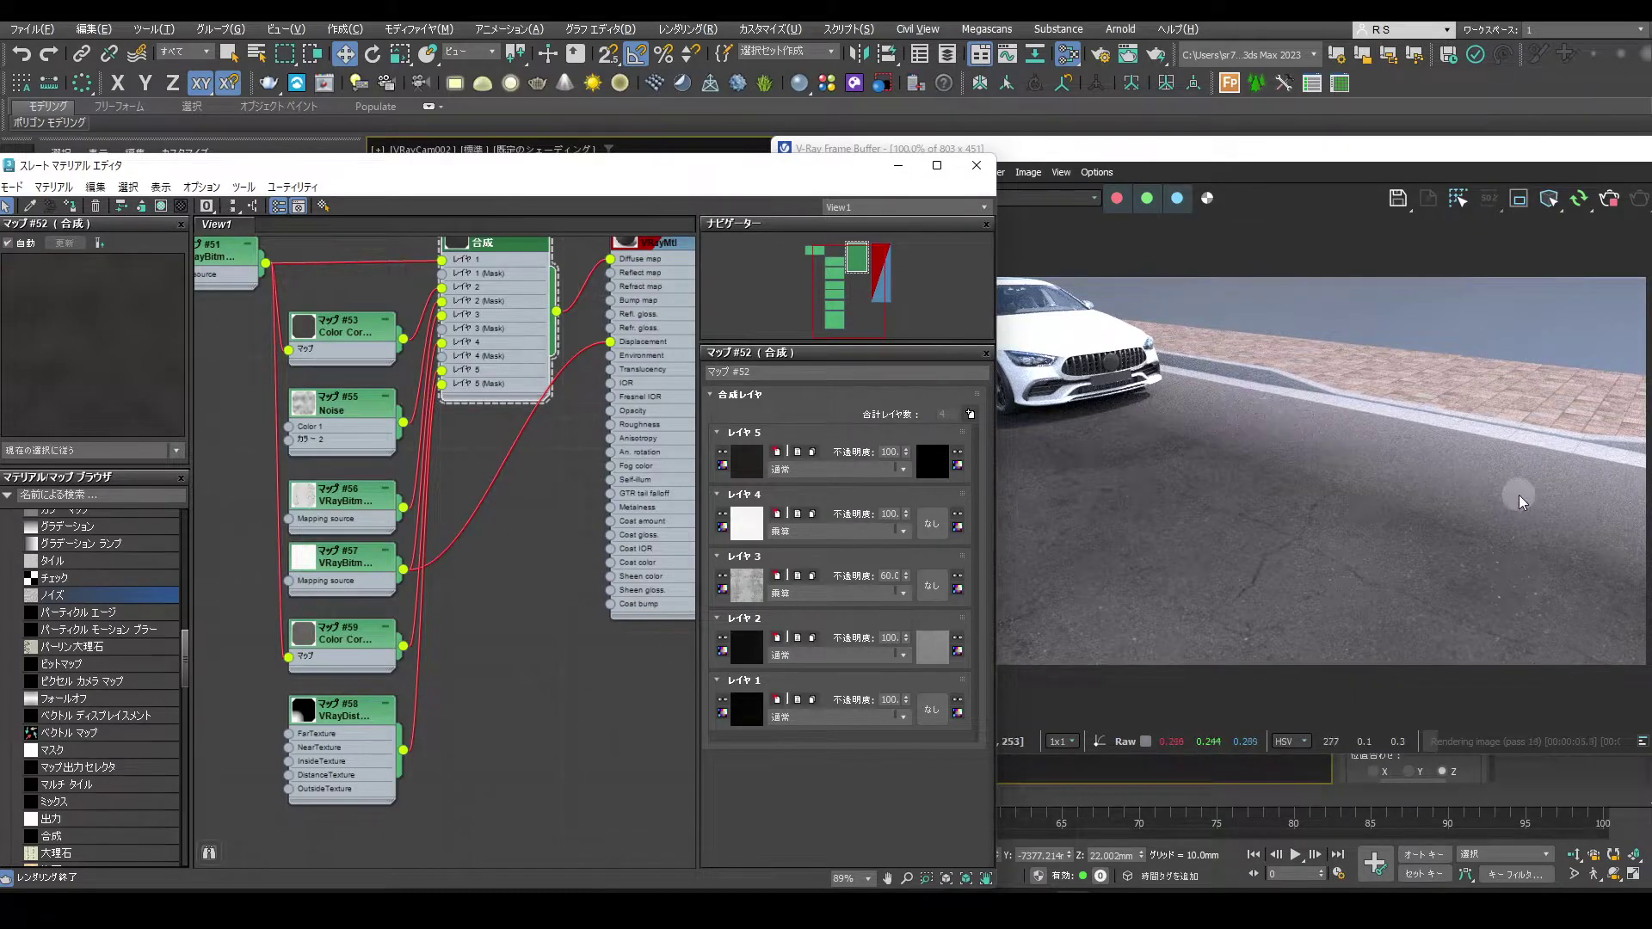
middle_click(549, 524)
middle_click(328, 536)
left_click(272, 606)
left_click(974, 422)
left_click(295, 461)
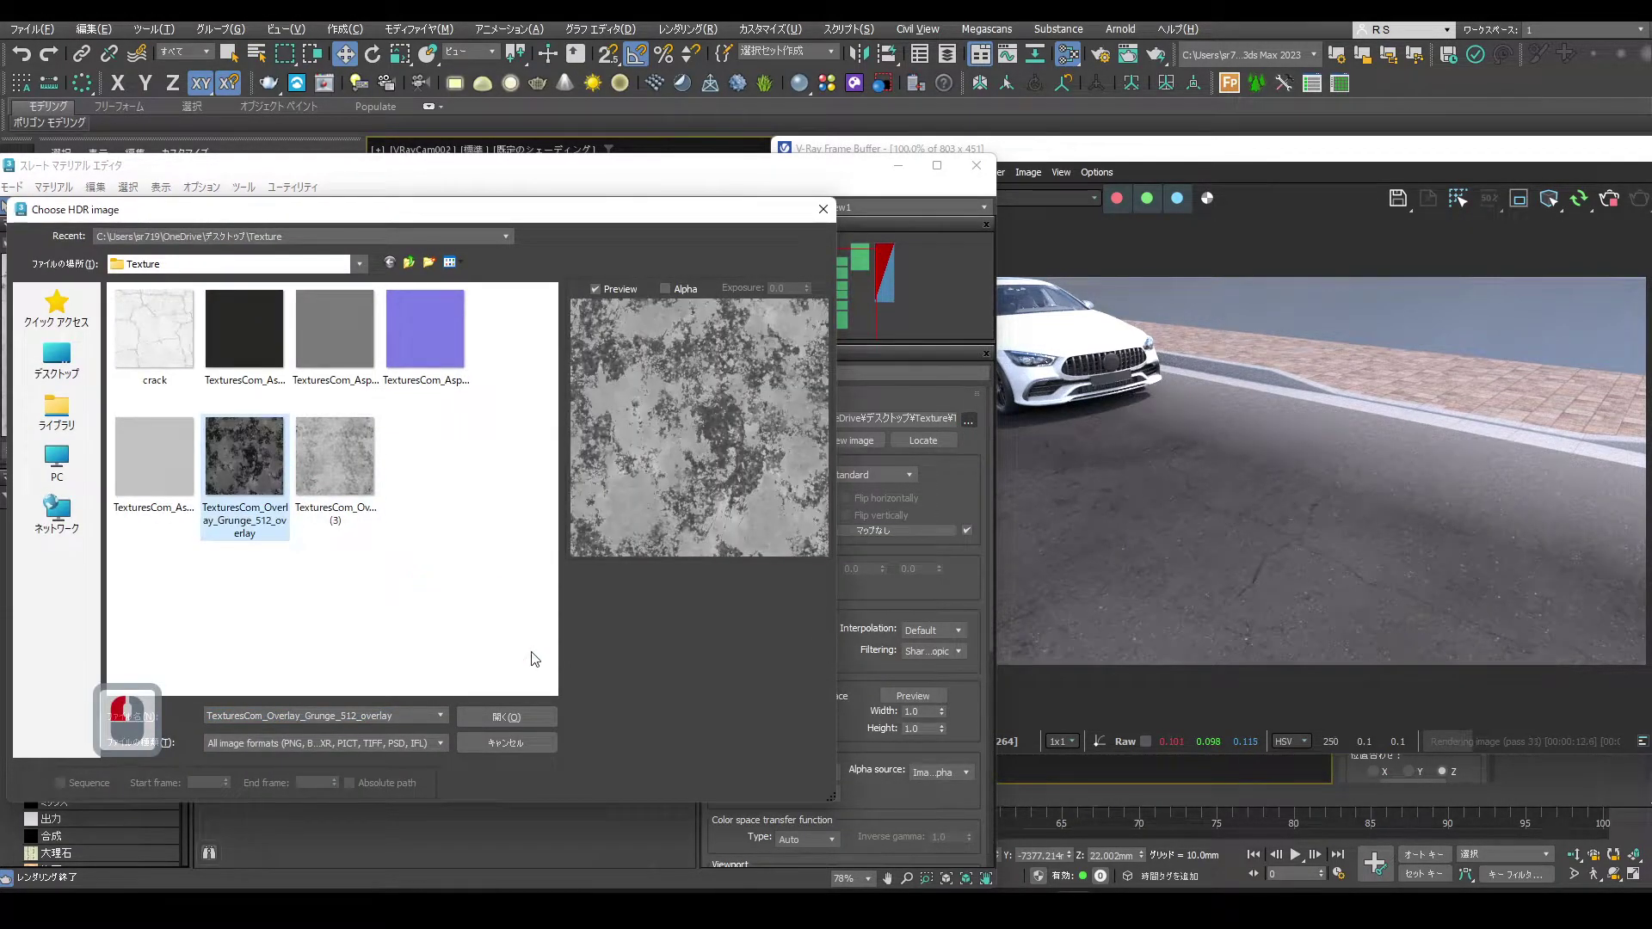
- Load a grunge image from the Texture folder into the new VRayBitmap map
left_click_drag(519, 719, 383, 697)
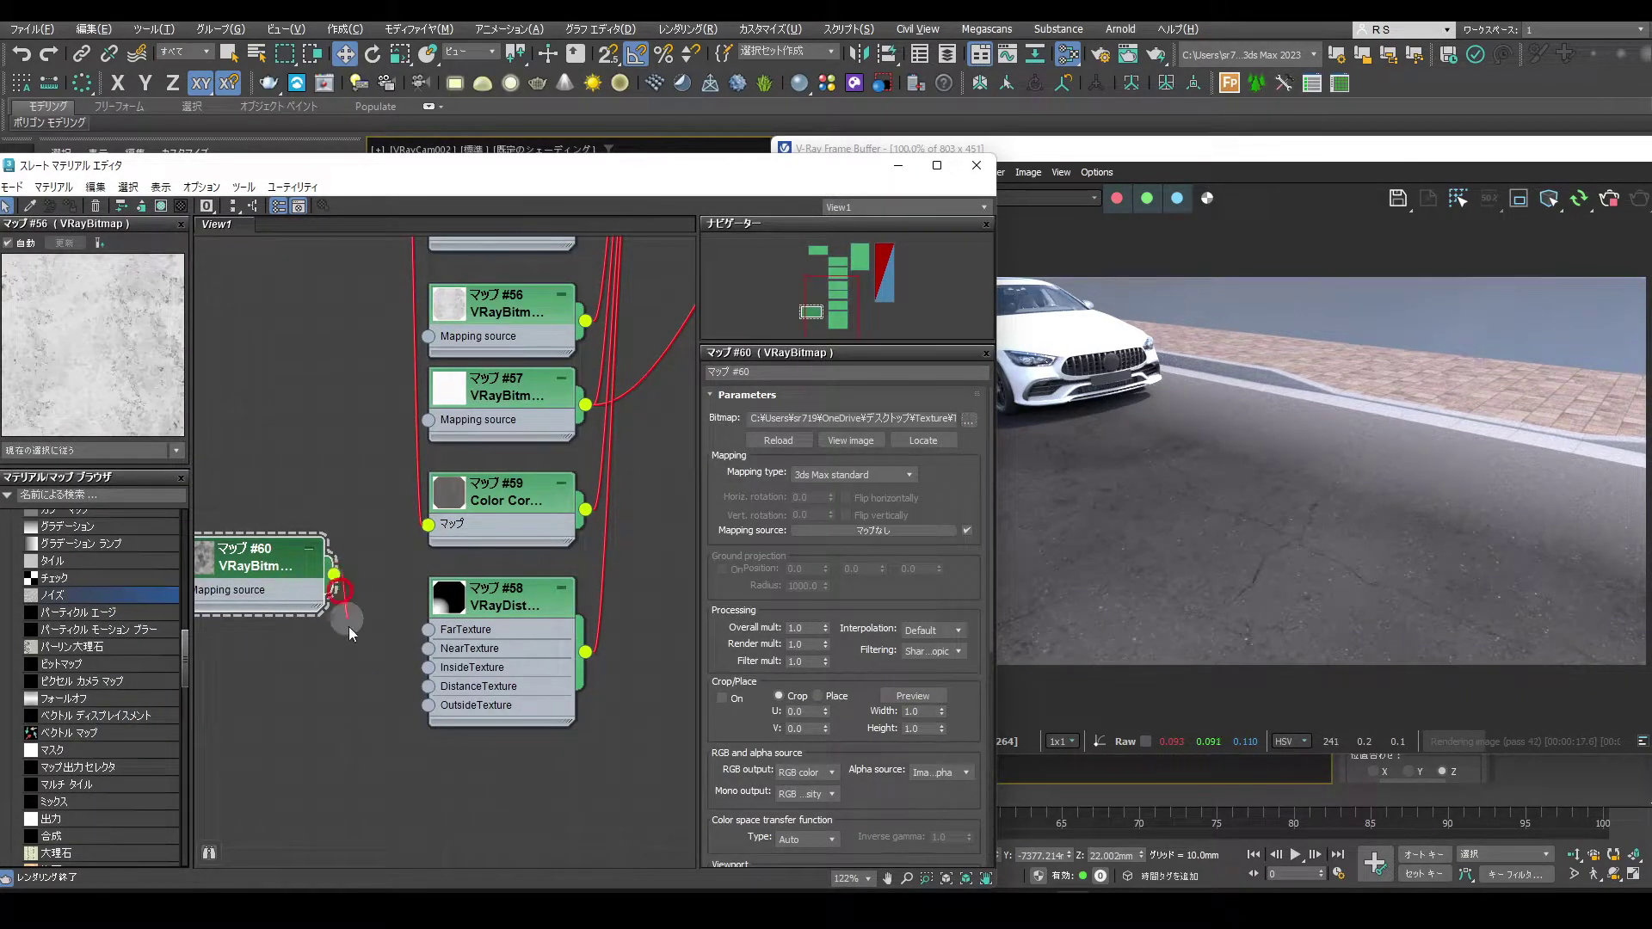
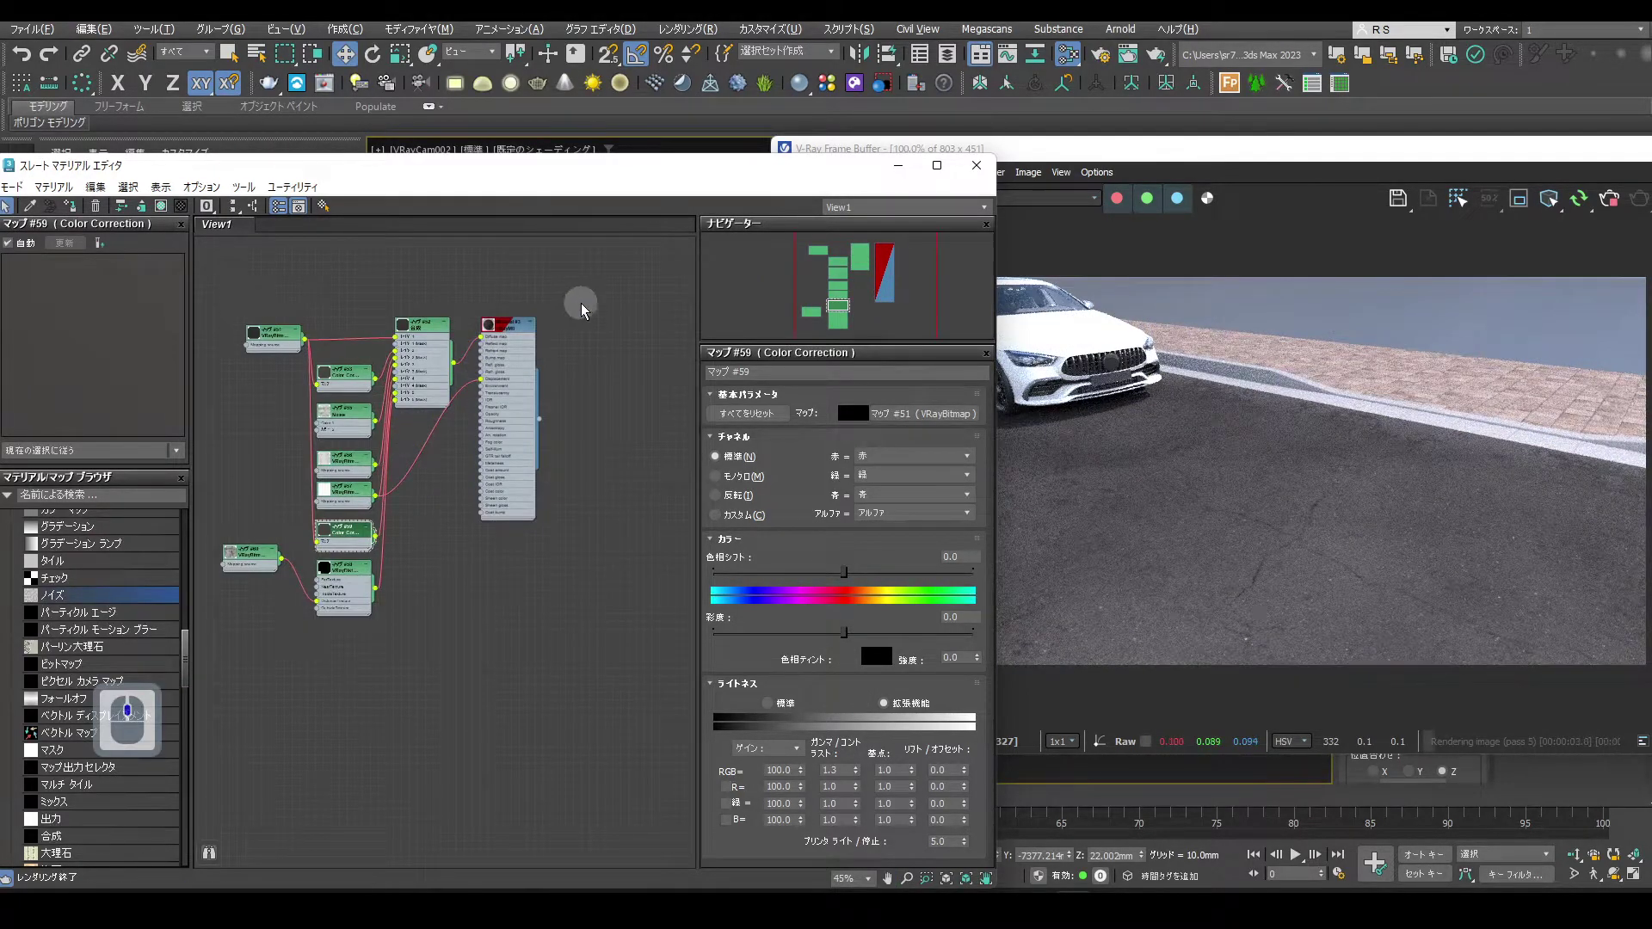
- Drop a Color Correction map into View1 fed by the Composite #52 output
left_click_drag(1248, 244, 1249, 244)
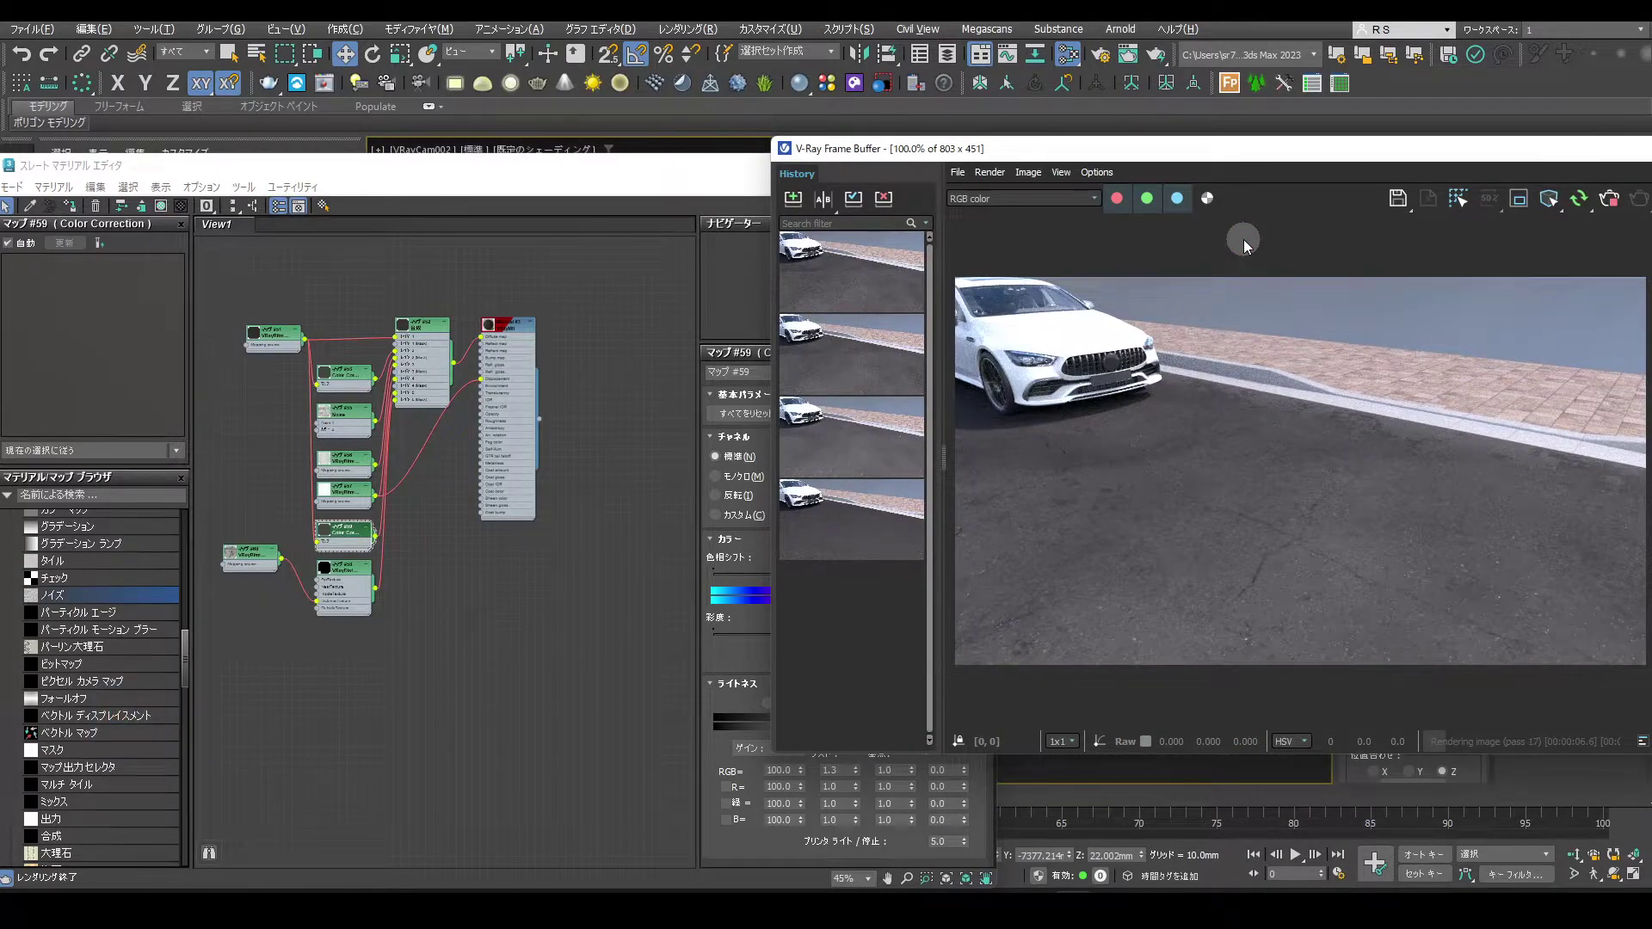
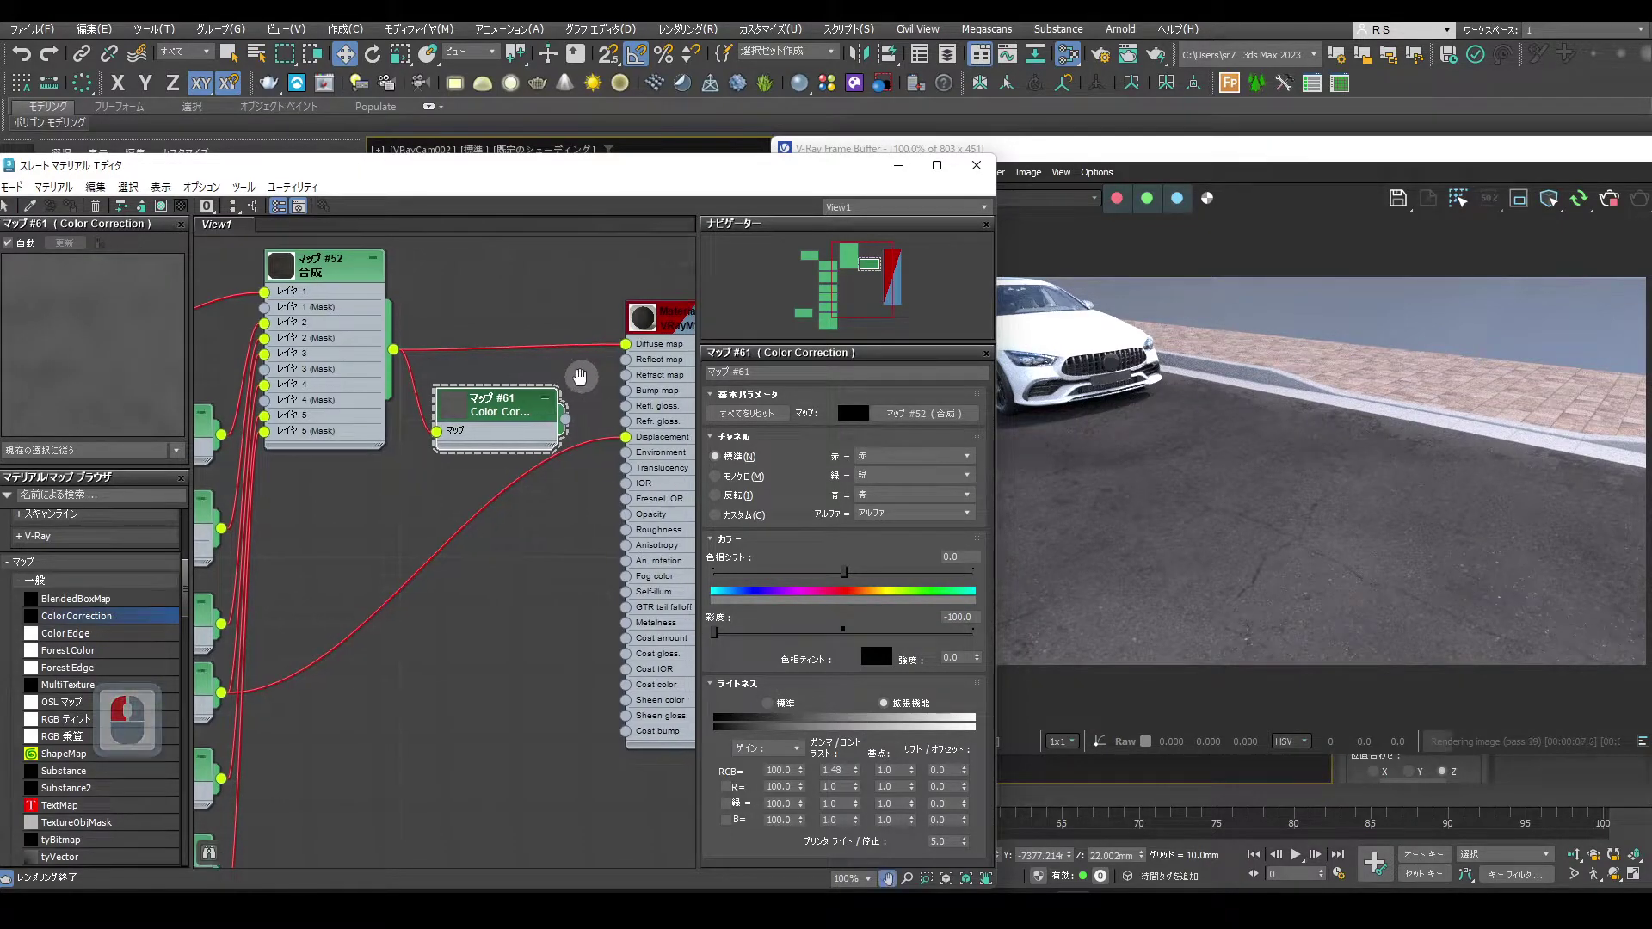
- Wire Color Correction #61 into the road VRayMtl's Diffuse map socket and re-render
left_click_drag(507, 378, 550, 367)
left_click_drag(553, 358, 813, 480)
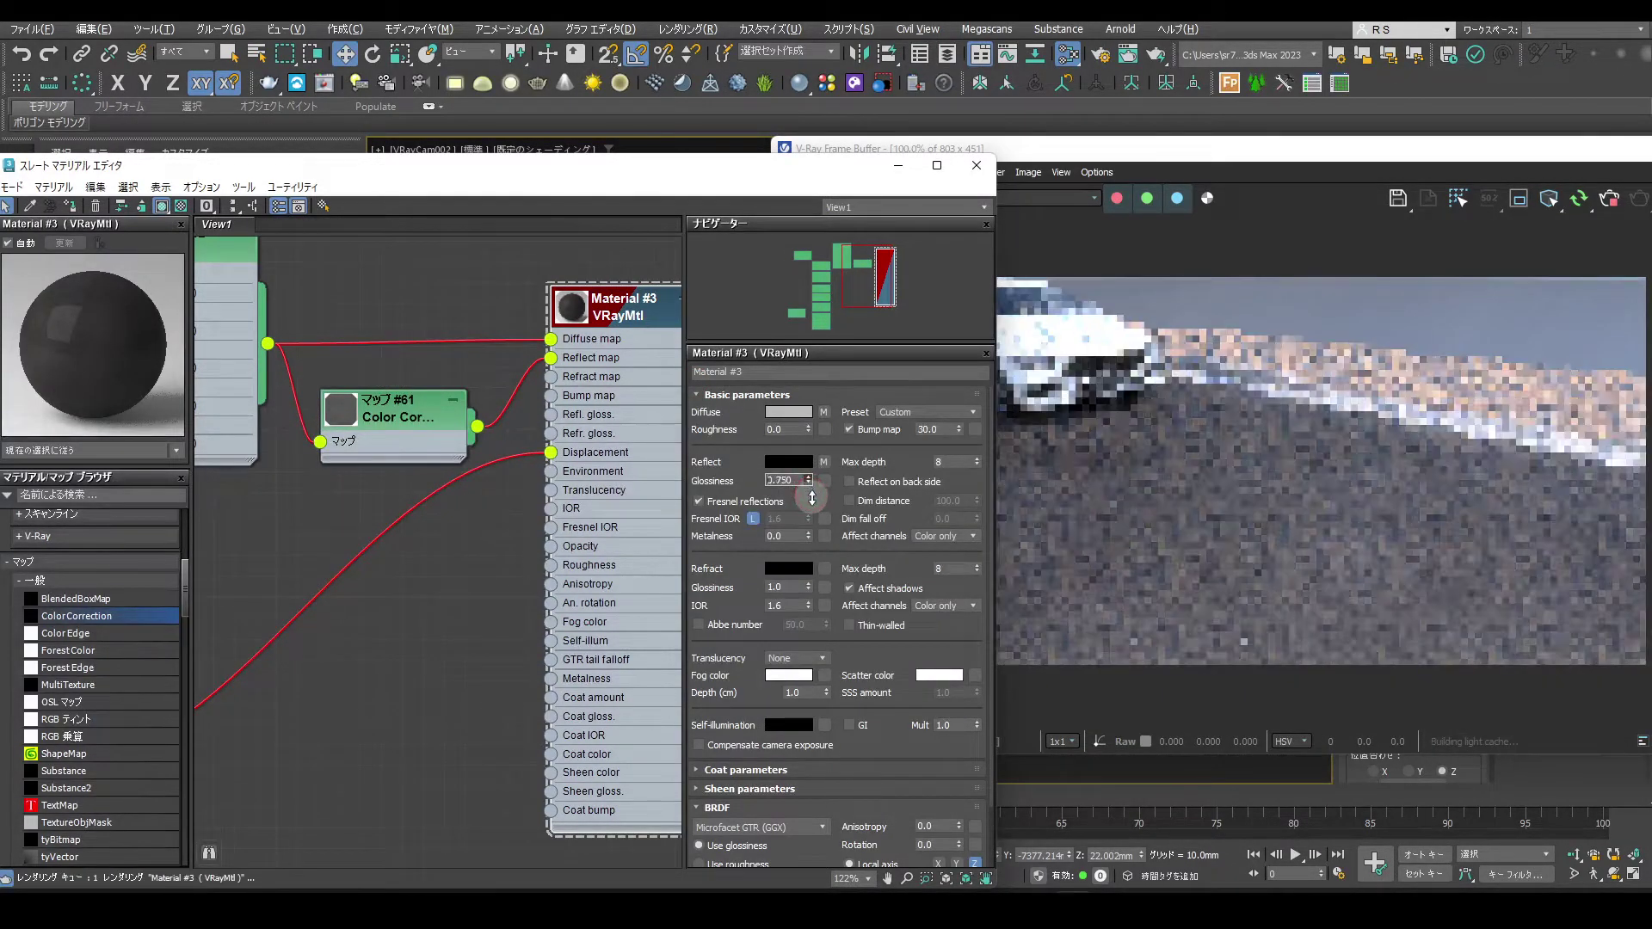